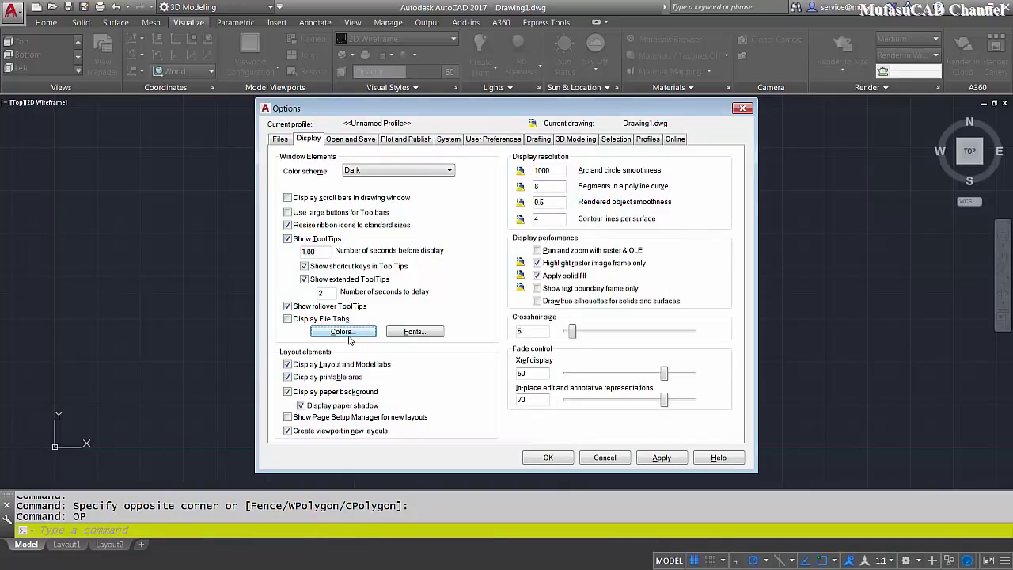
# Step: Set the drafting tooltip background to yellow (215,218,27) in the Drawing Window Colors settings
pyautogui.click(348, 336)
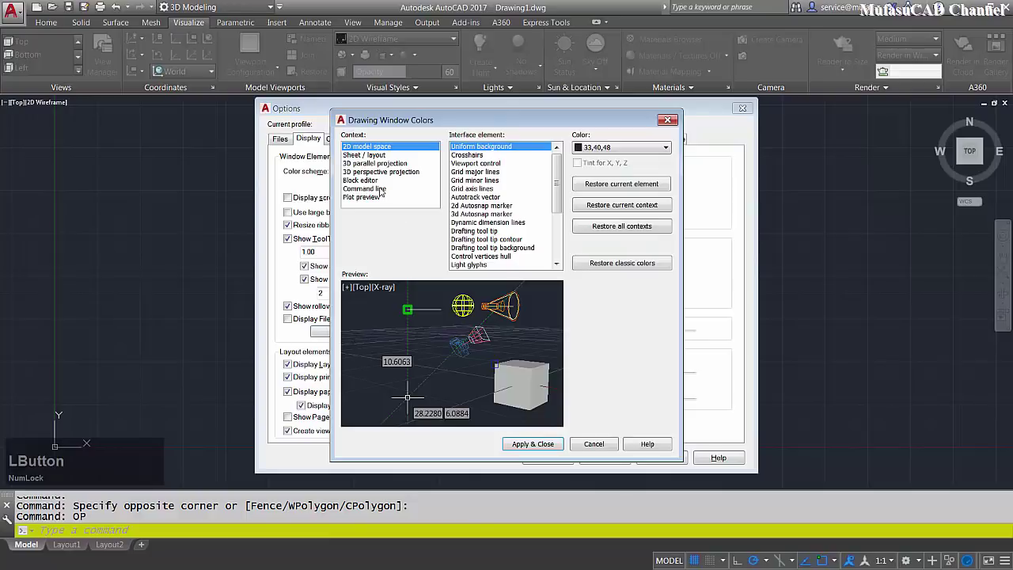
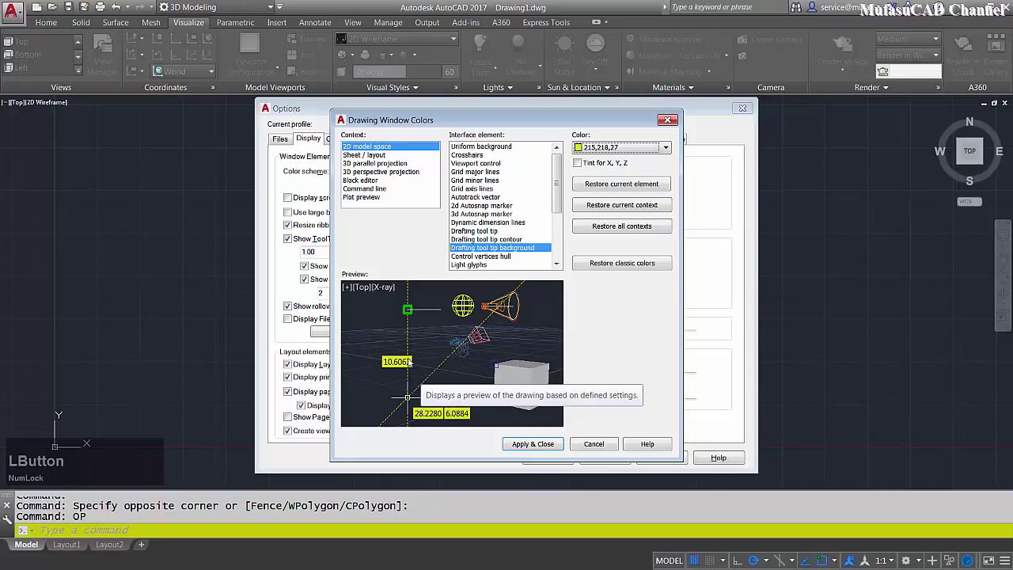
# Step: Apply the colour, close Options and run LINE to show the yellow dynamic input tooltip
pyautogui.click(533, 445)
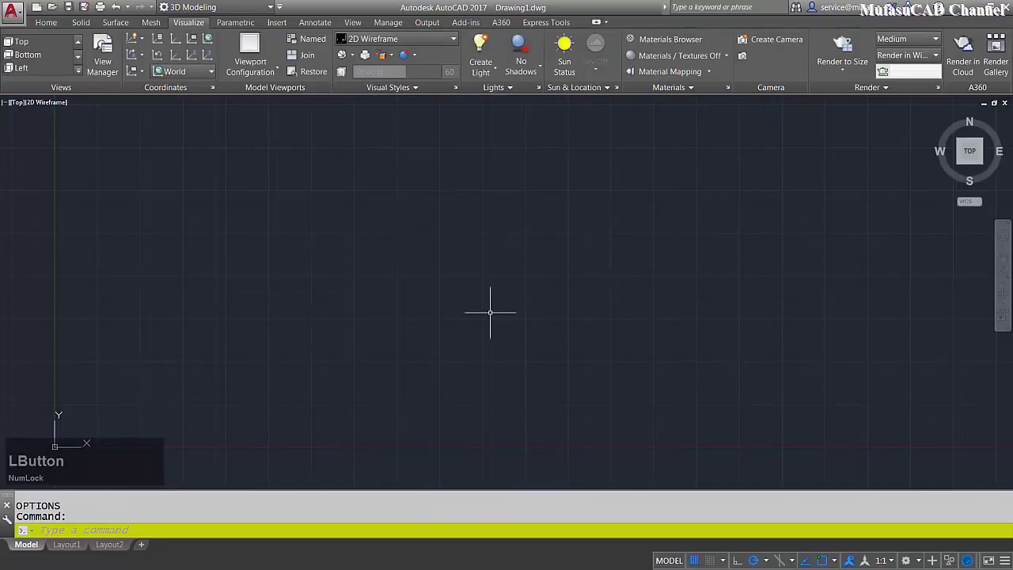
pyautogui.write('line')
pyautogui.press('space')
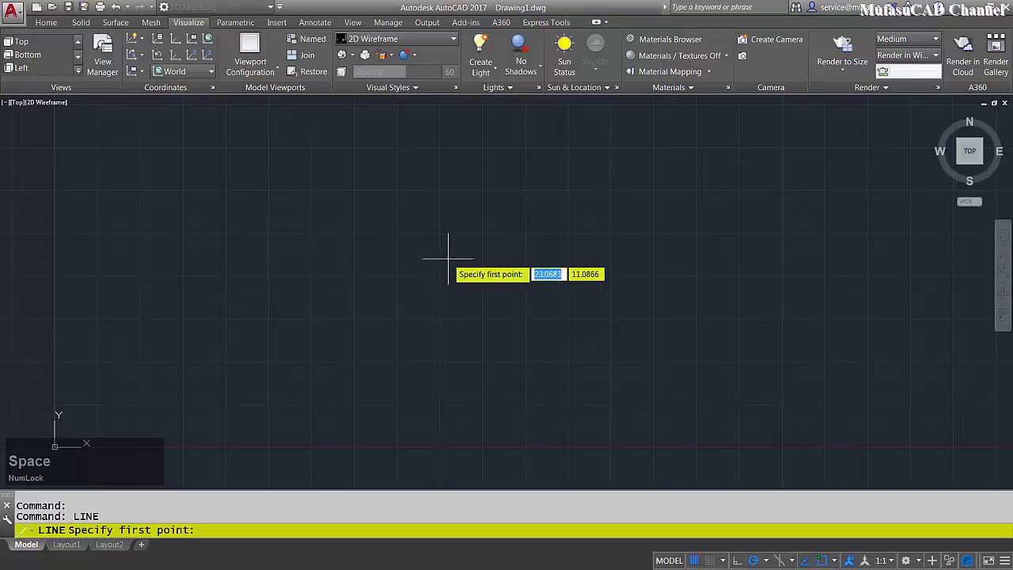